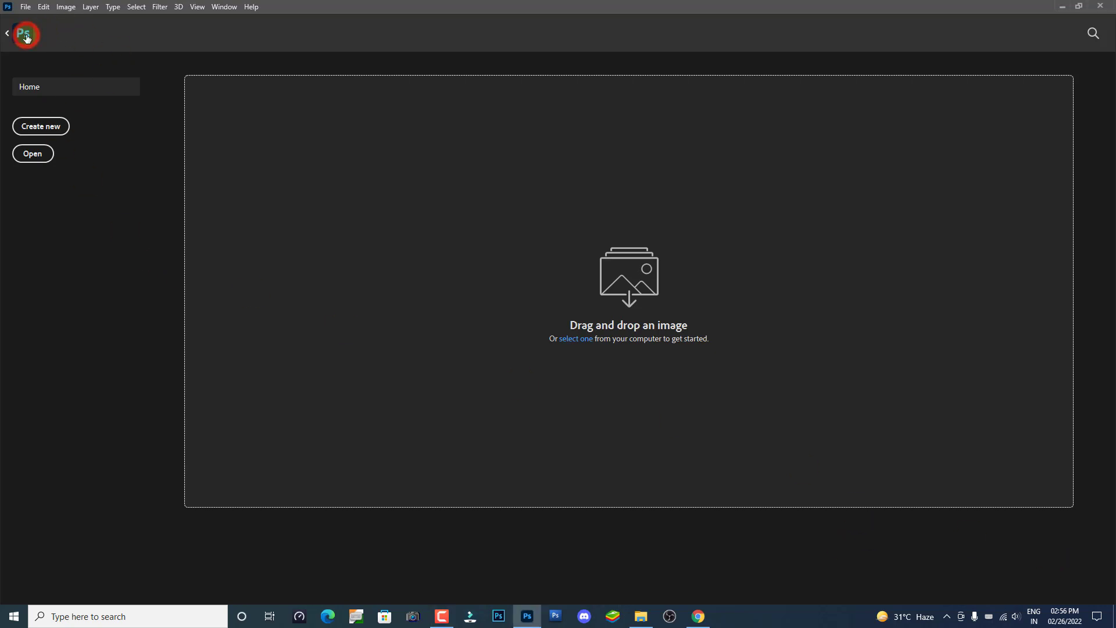
# Step: Open 04.jpg showing the meditating child and bring up the Pen tool group flyout
pyautogui.click(33, 42)
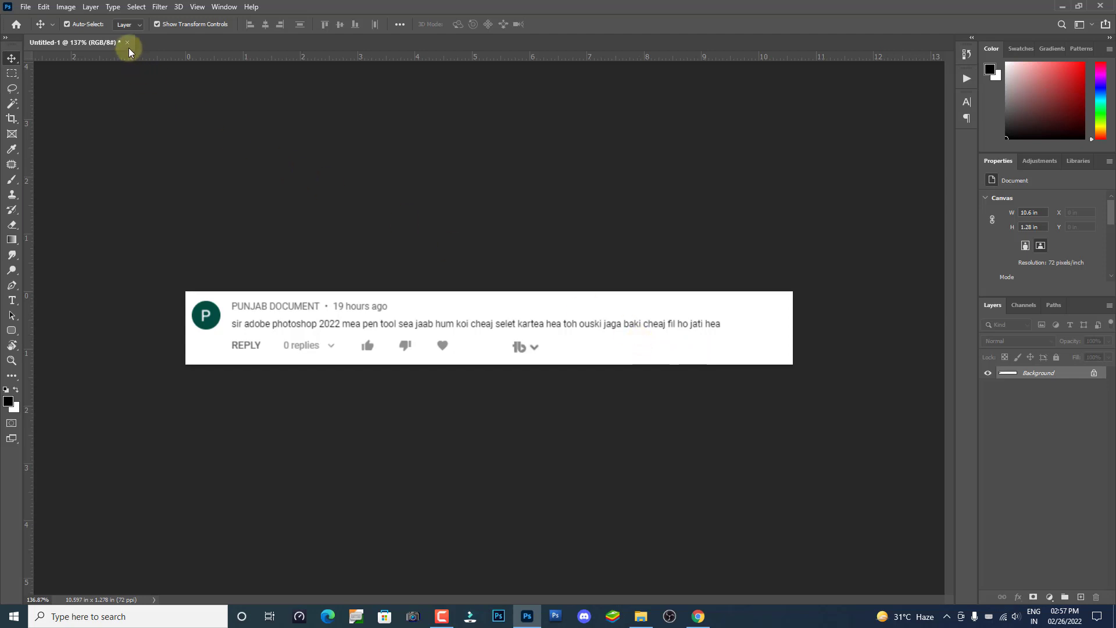
pyautogui.click(132, 50)
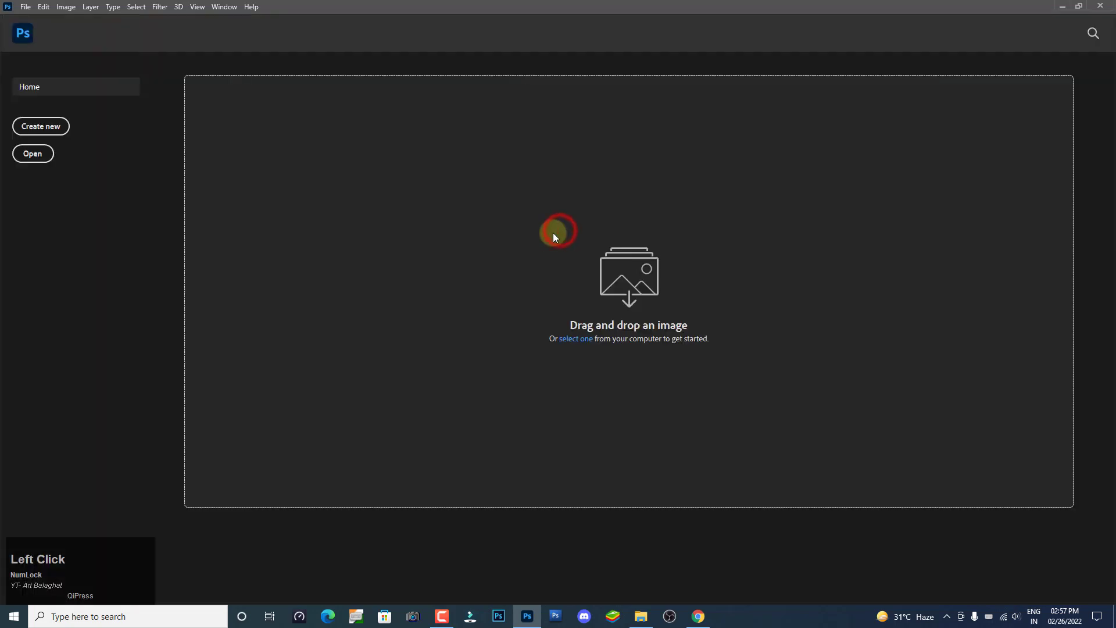
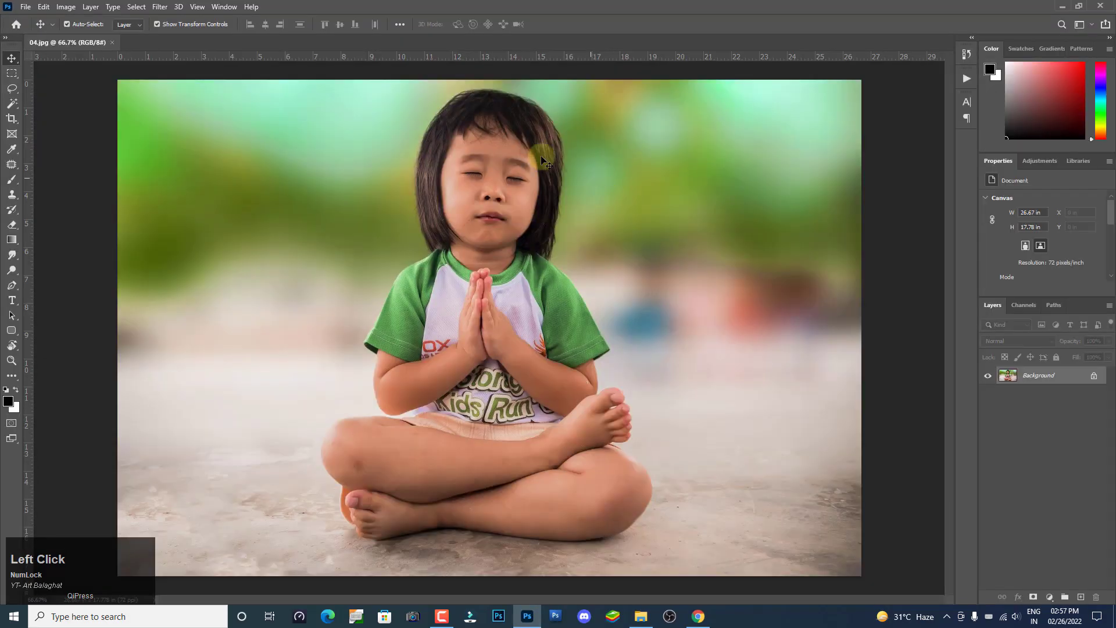
pyautogui.click(16, 63)
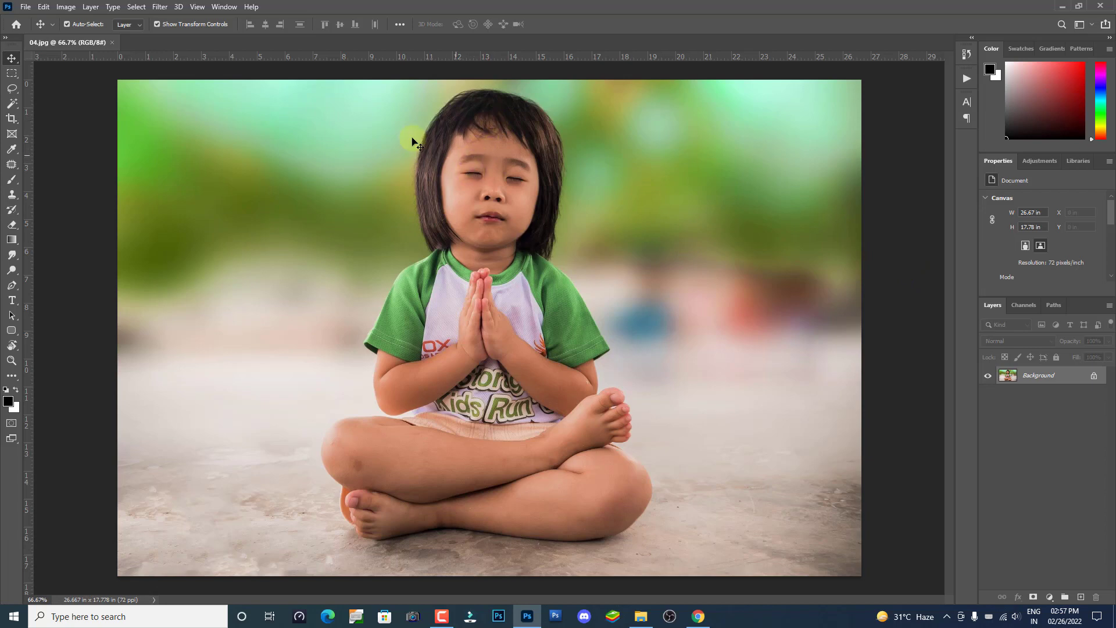
# Step: Choose the standard Pen Tool from the variants list and reach the tool preset reset choices
pyautogui.rightClick(15, 291)
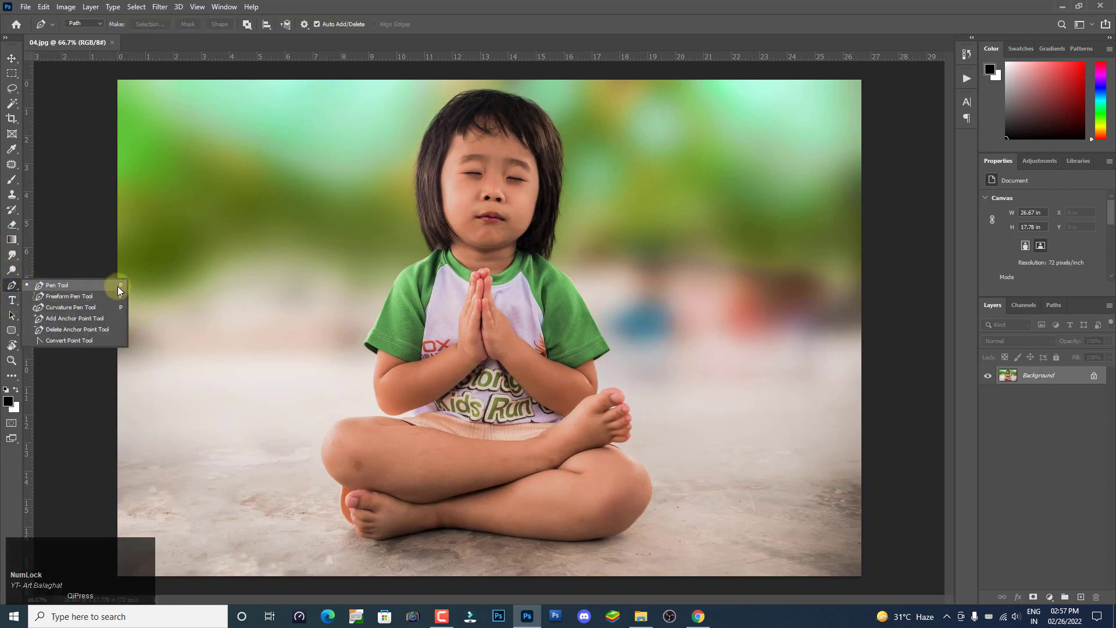
pyautogui.click(122, 289)
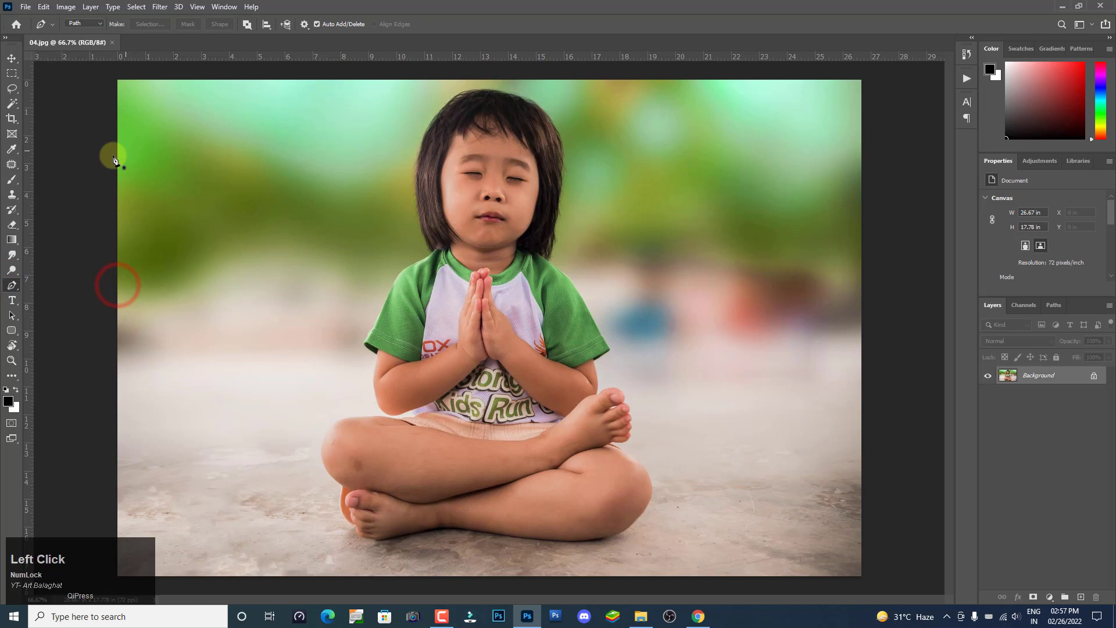
pyautogui.rightClick(12, 286)
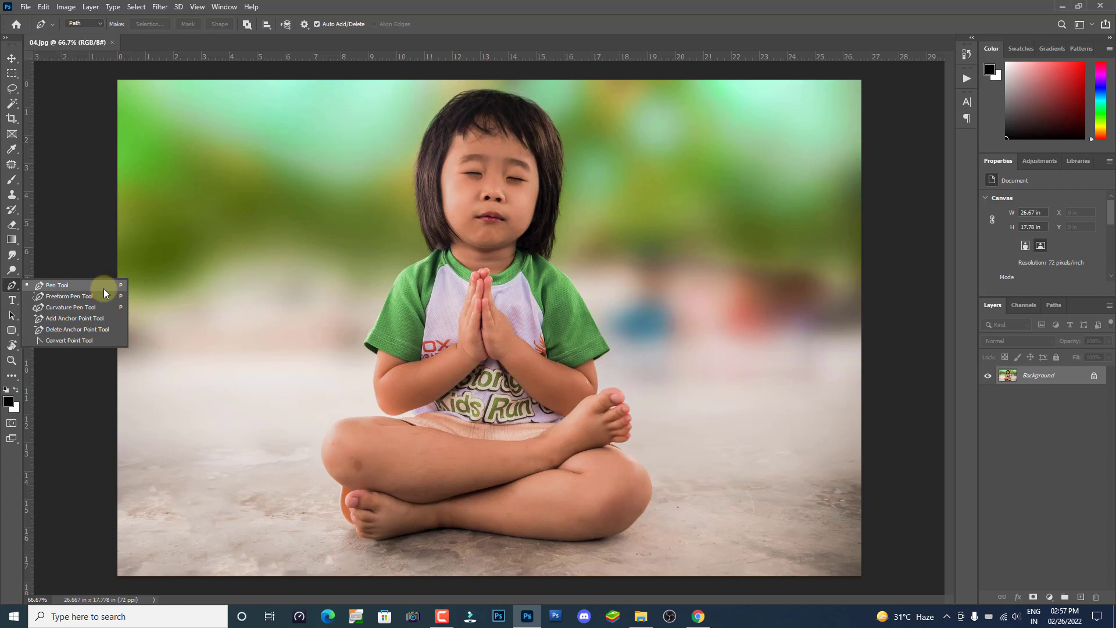
pyautogui.click(112, 292)
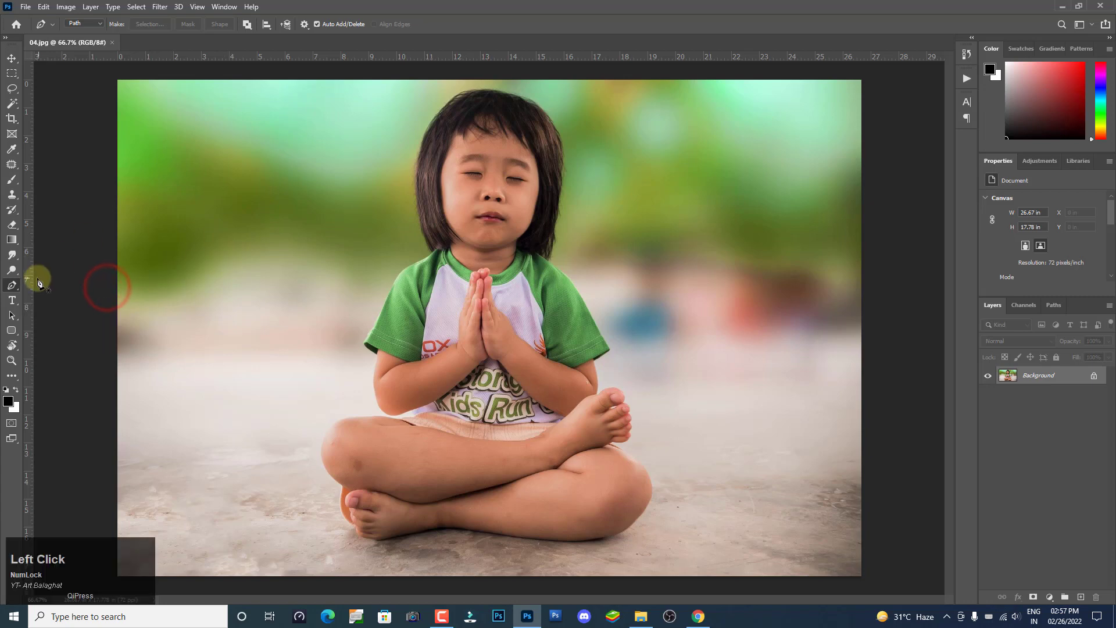
pyautogui.rightClick(22, 286)
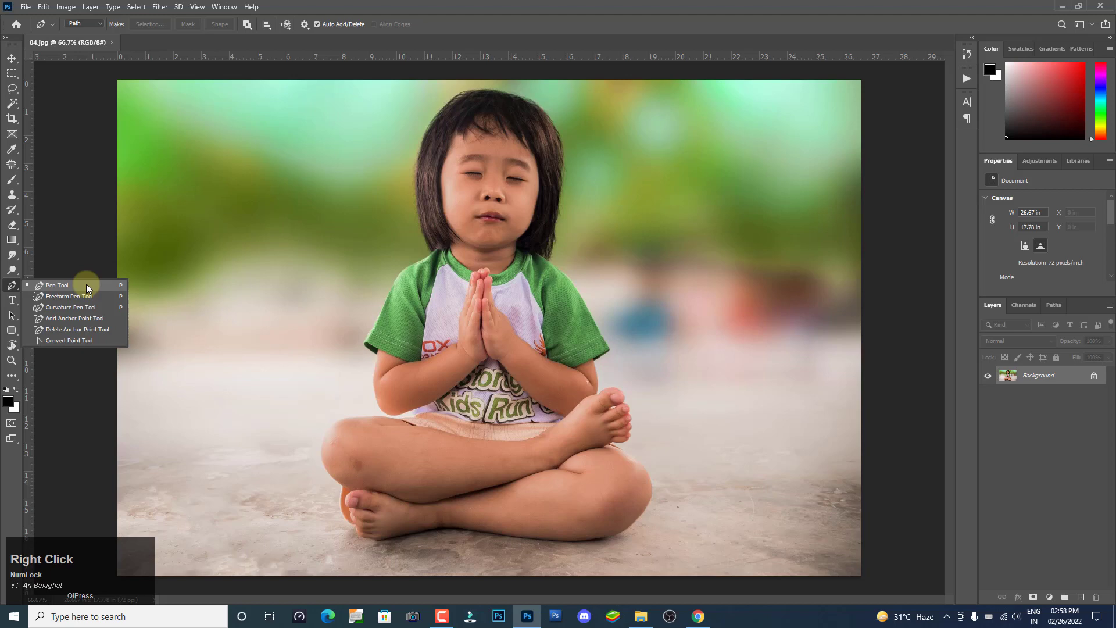
pyautogui.click(106, 287)
pyautogui.rightClick(56, 32)
pyautogui.click(105, 29)
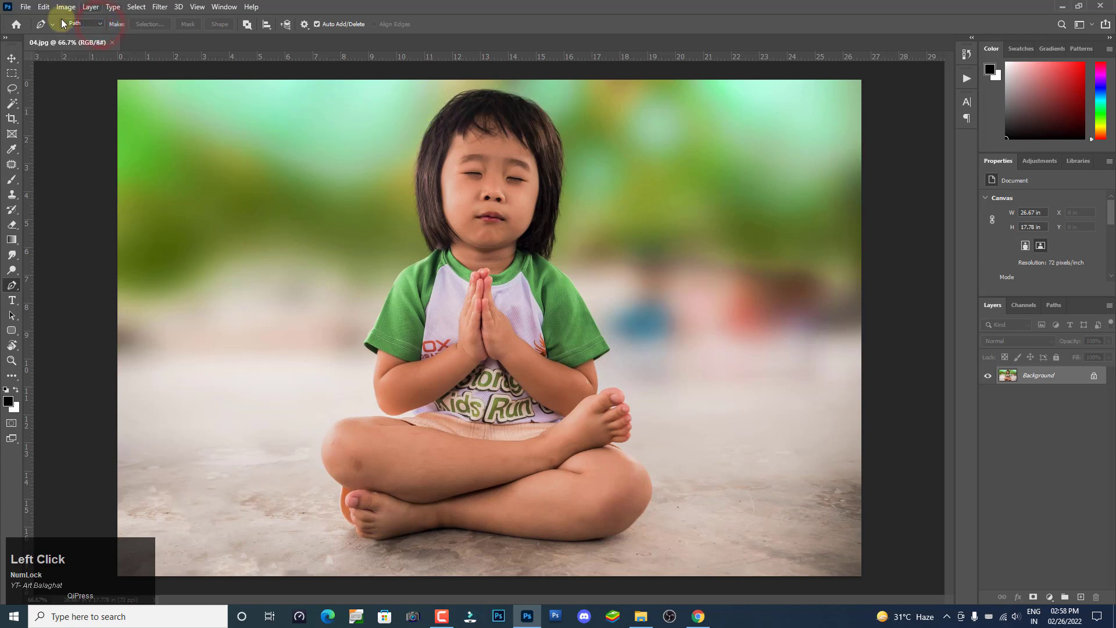
# Step: Reset the Pen tool to its default settings via Reset Tool
pyautogui.rightClick(54, 28)
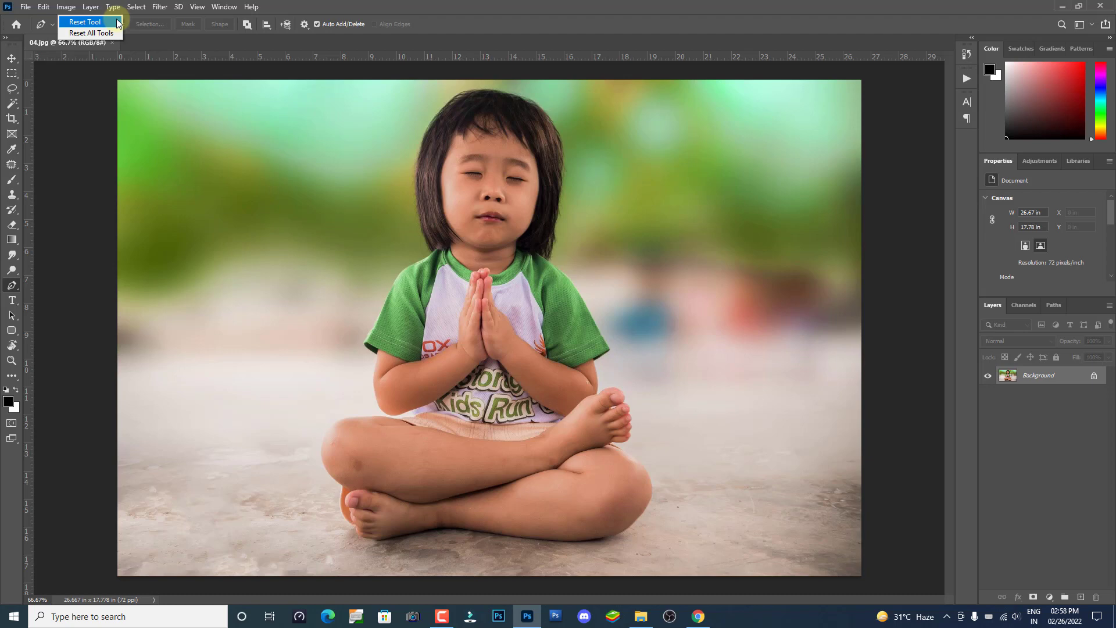
pyautogui.click(121, 23)
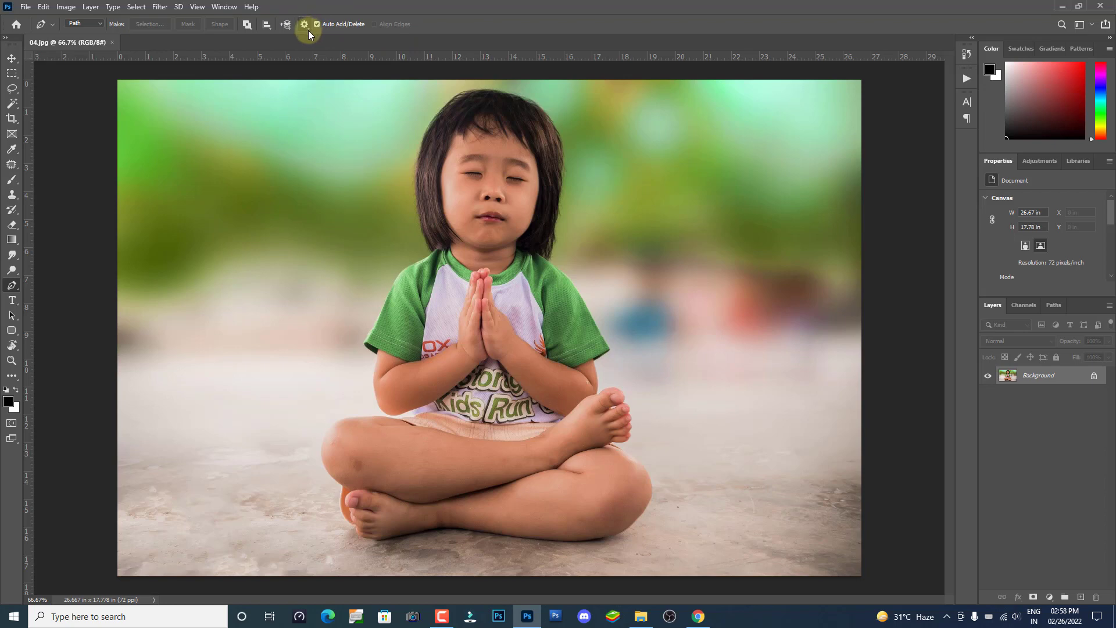
# Step: In Path Options keep 1 px thickness and default colour with Rubber Band preview switched off
pyautogui.click(313, 35)
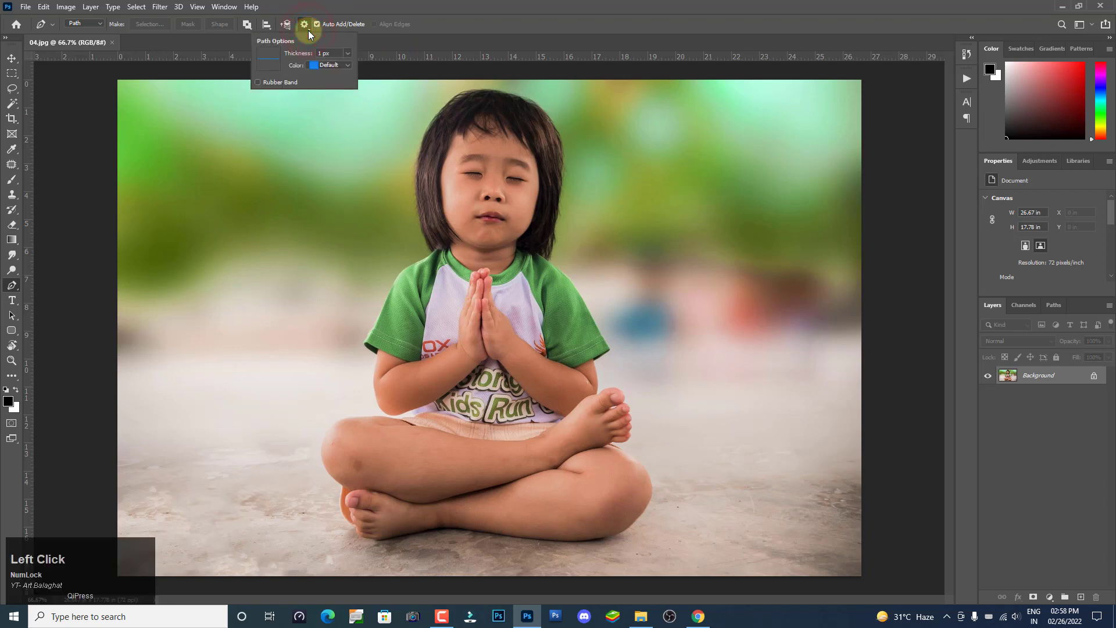
pyautogui.press('ctrl+shift+d')
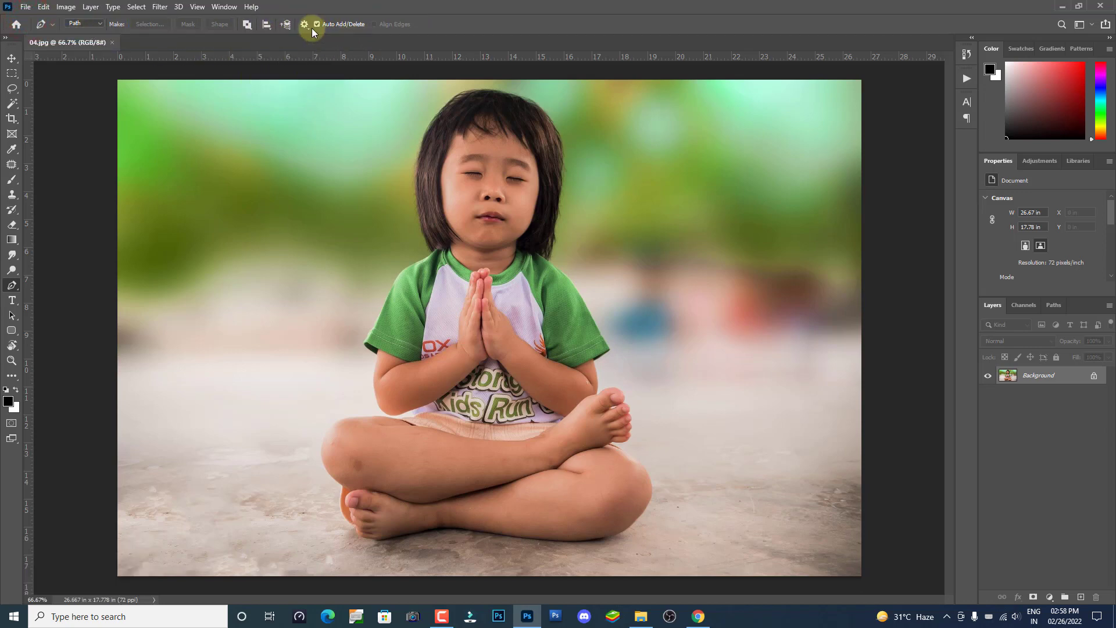
pyautogui.click(310, 33)
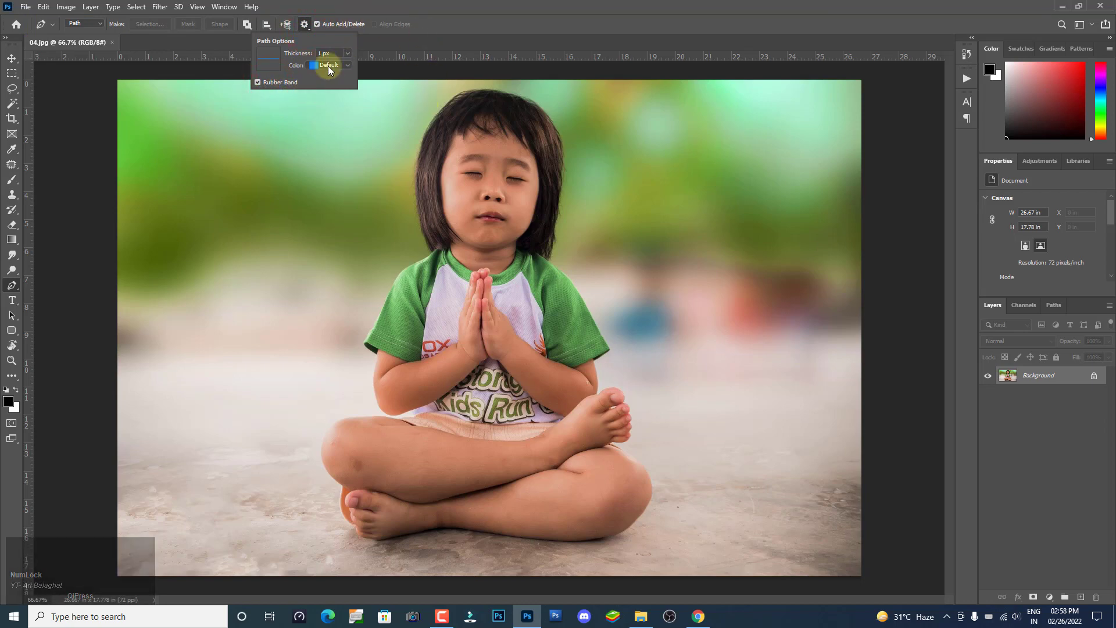
pyautogui.click(285, 86)
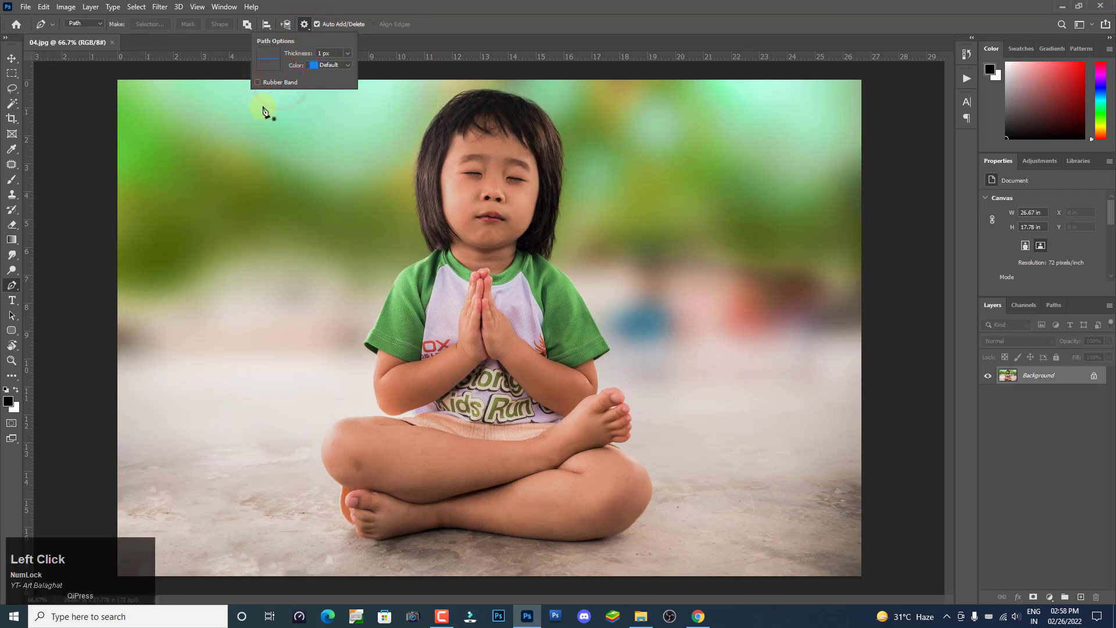
# Step: Pull a curved practice path into a loop in the background, then delete it
pyautogui.moveTo(202, 181); pyautogui.dragTo(354, 145)
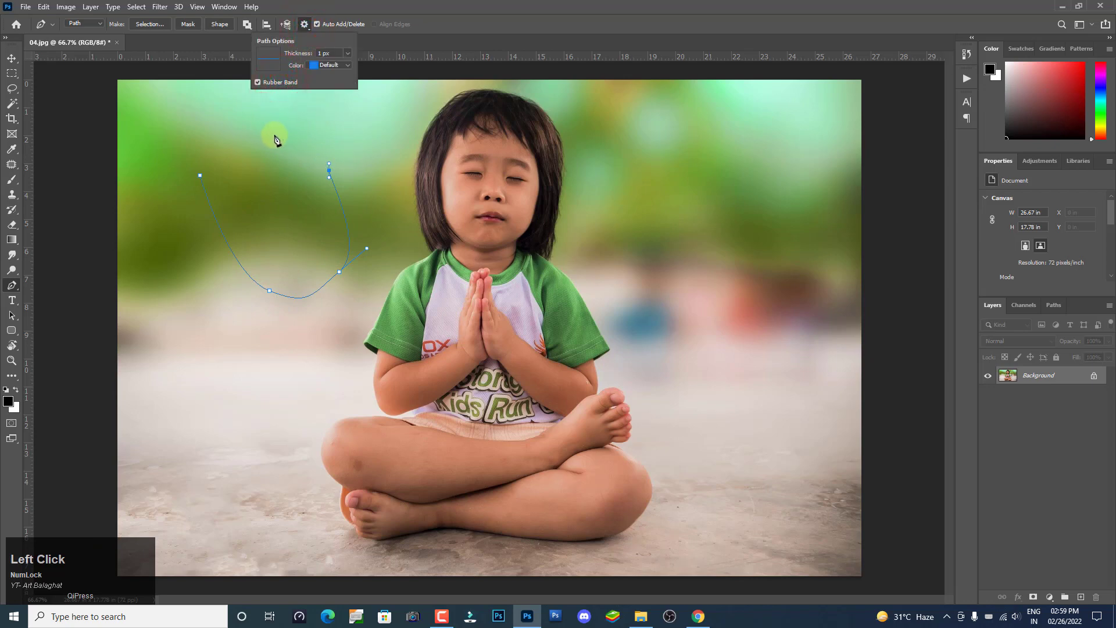
pyautogui.click(255, 137)
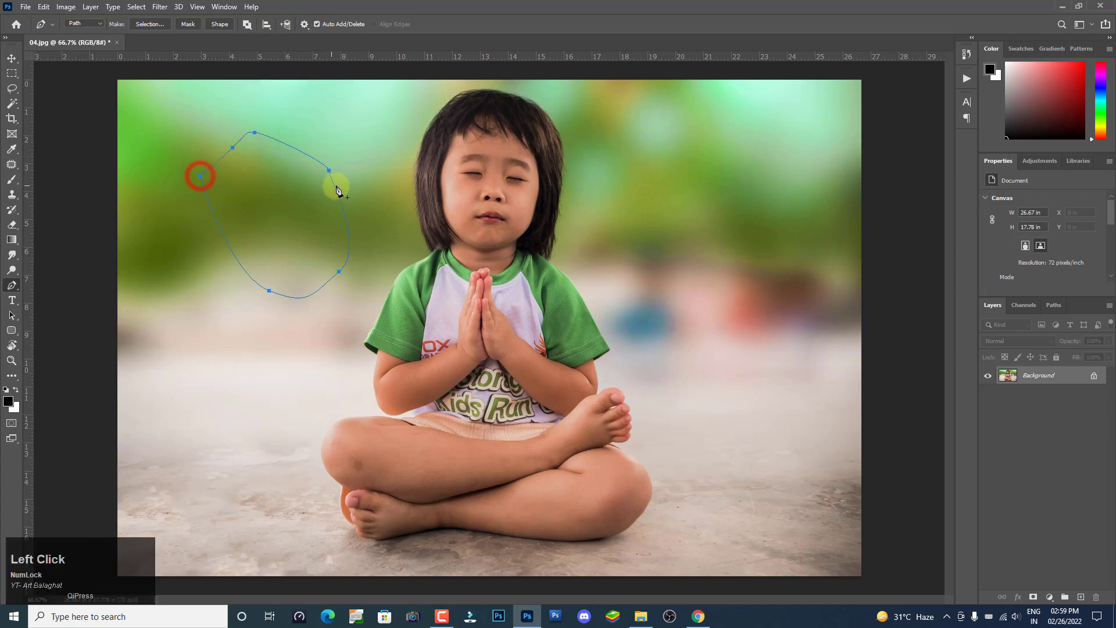
pyautogui.press('ctrl+d')
# Step: Clear the remaining practice path and review the shape stacking-order choices in the options bar
pyautogui.press('v')
pyautogui.click(15, 291)
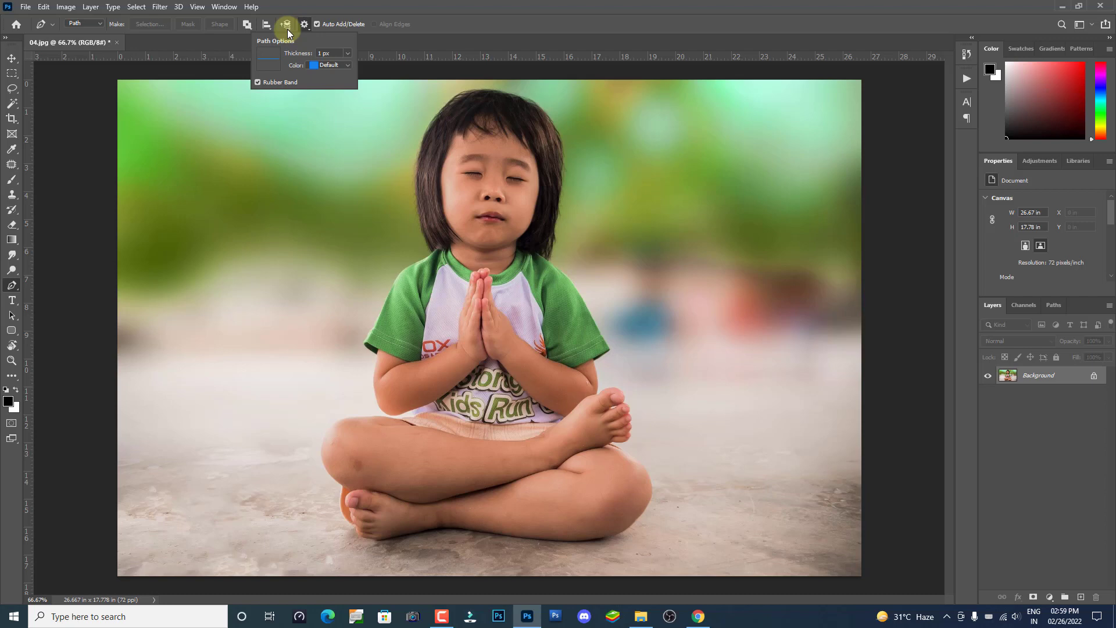
pyautogui.click(292, 34)
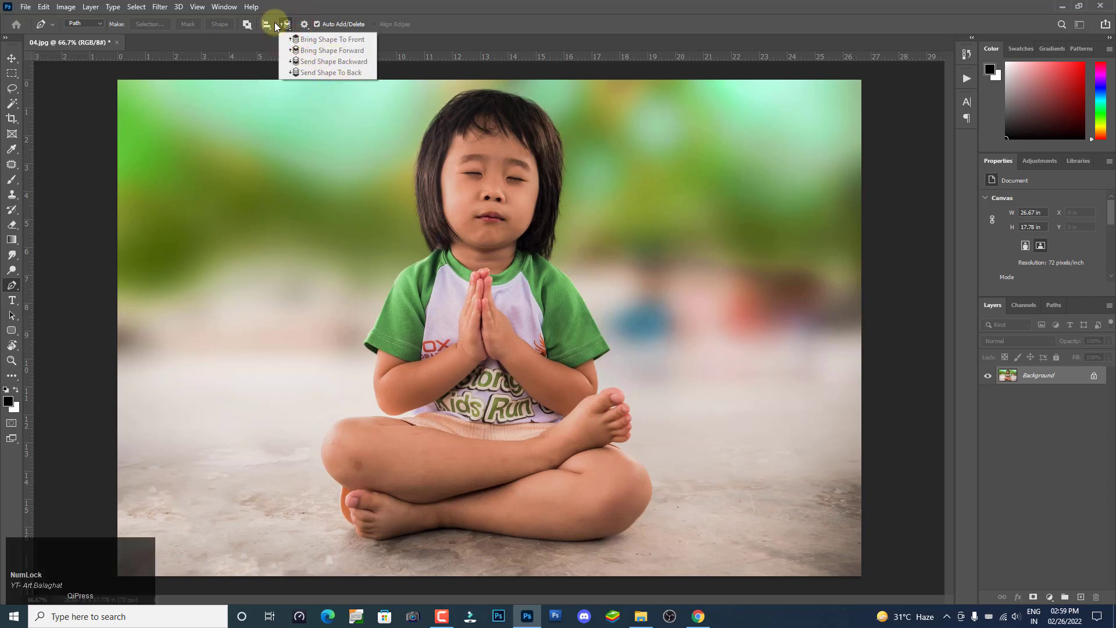
pyautogui.click(276, 33)
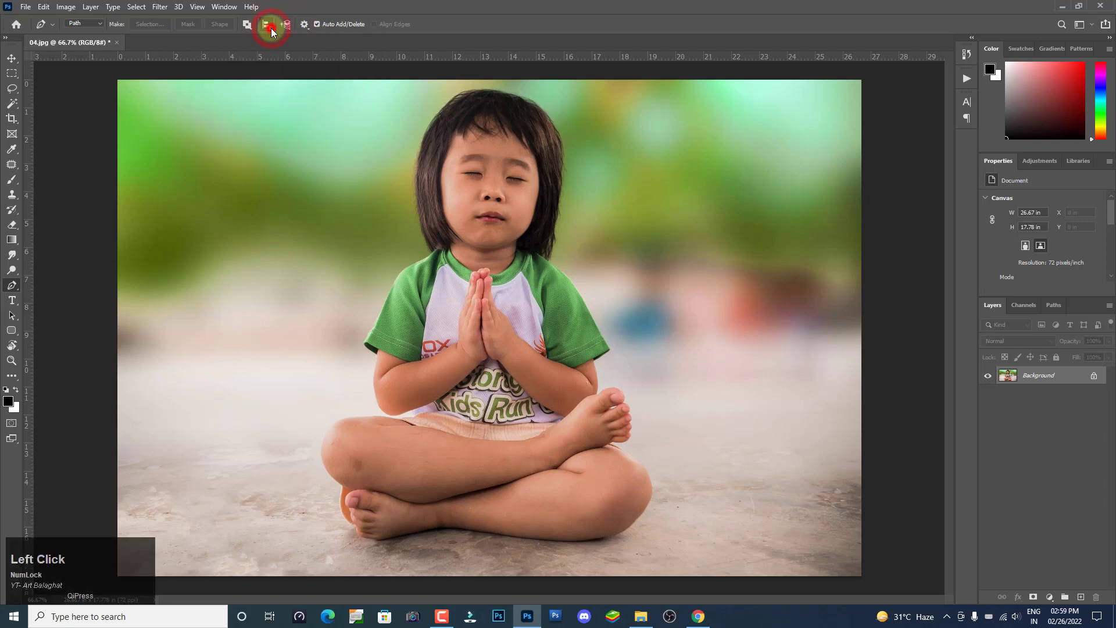
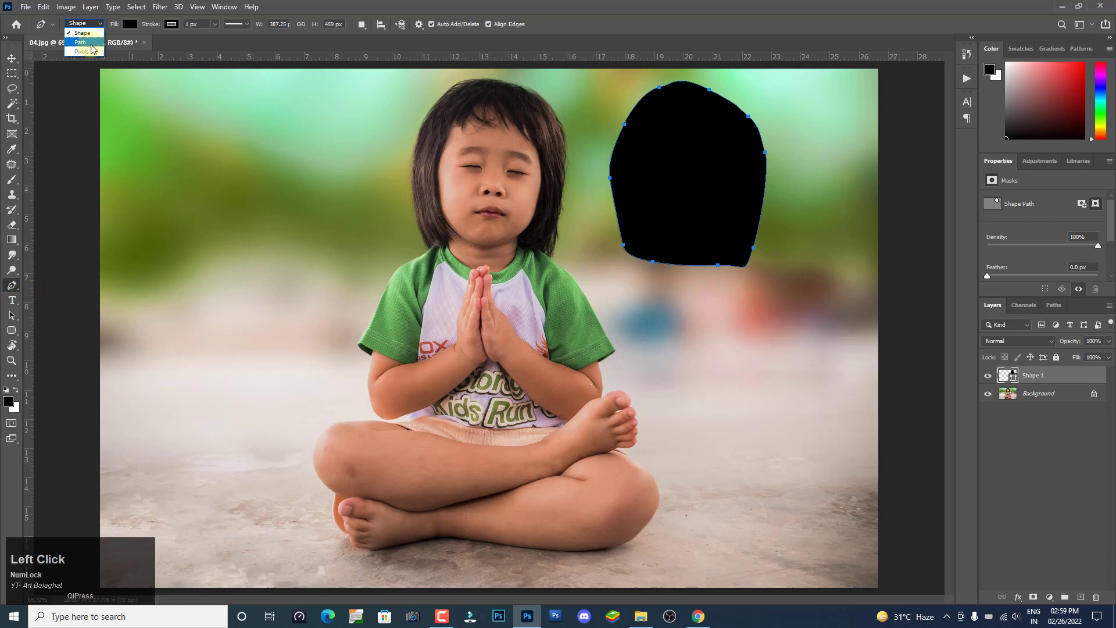
# Step: Trace the child's head and turn the path into a selection with a 2-pixel feather
pyautogui.click(92, 43)
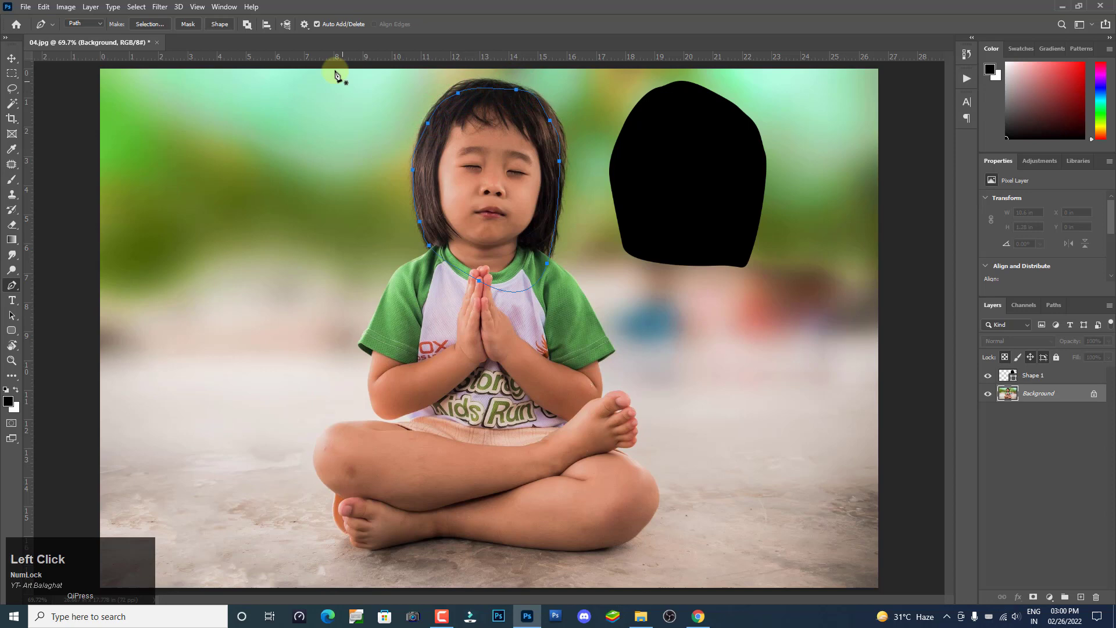
pyautogui.click(99, 31)
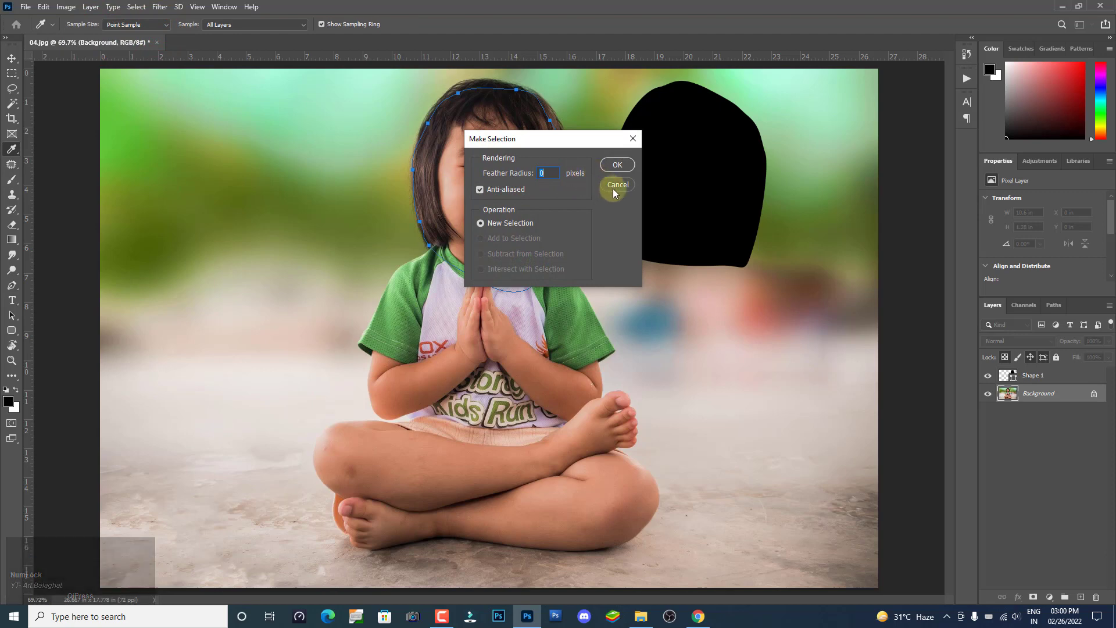
pyautogui.click(624, 188)
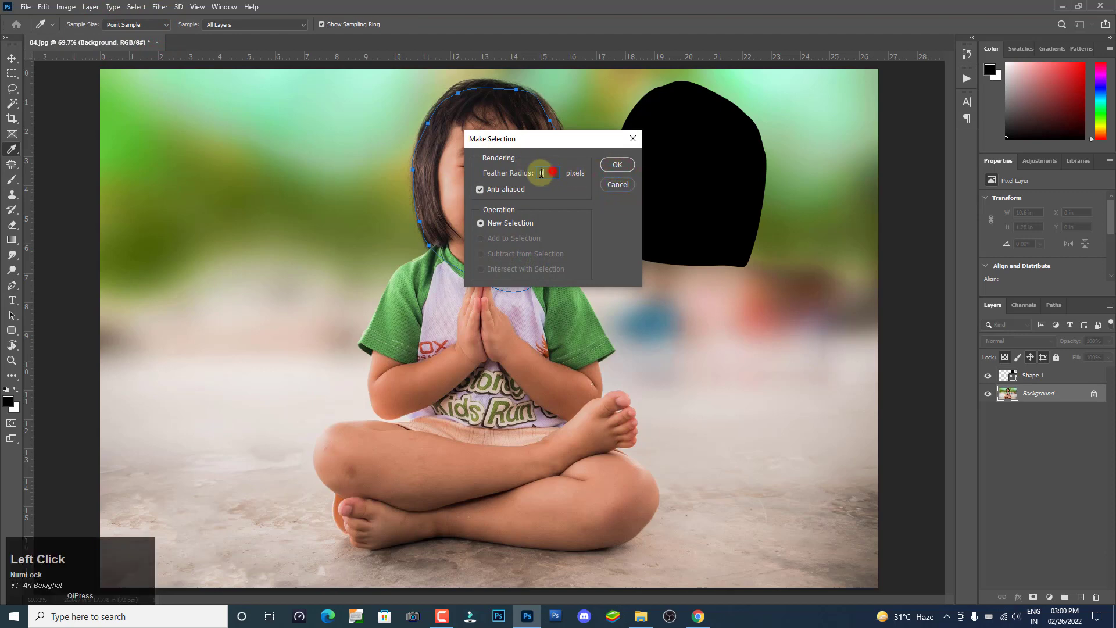
pyautogui.press('2')
pyautogui.click(622, 174)
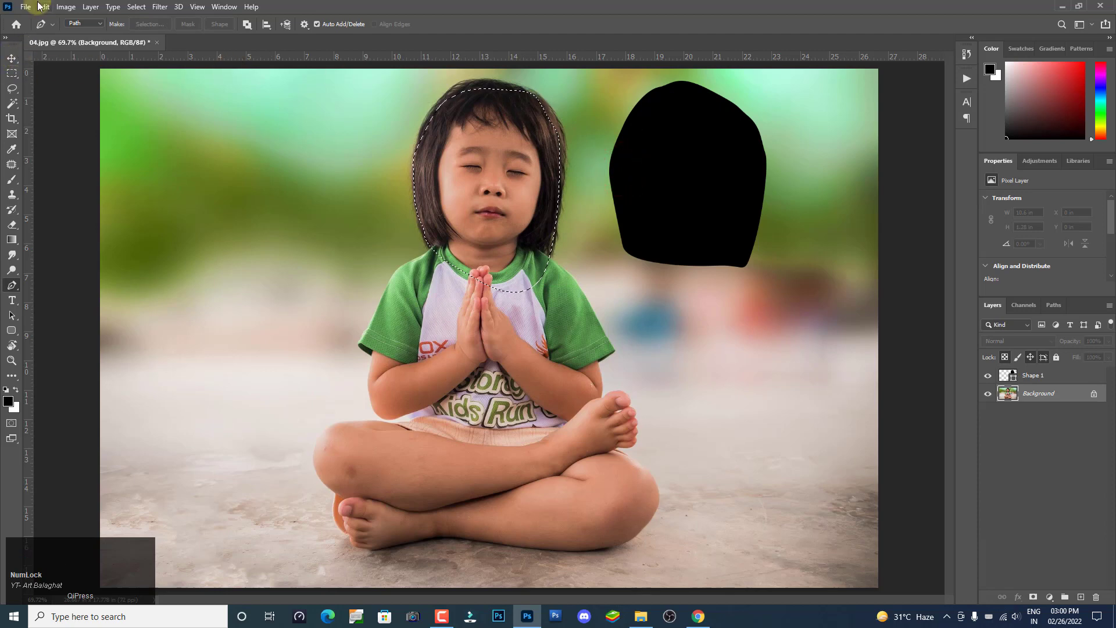
# Step: Move the copied head aside and set how overlapping path areas combine in Path Operations
pyautogui.click(44, 5)
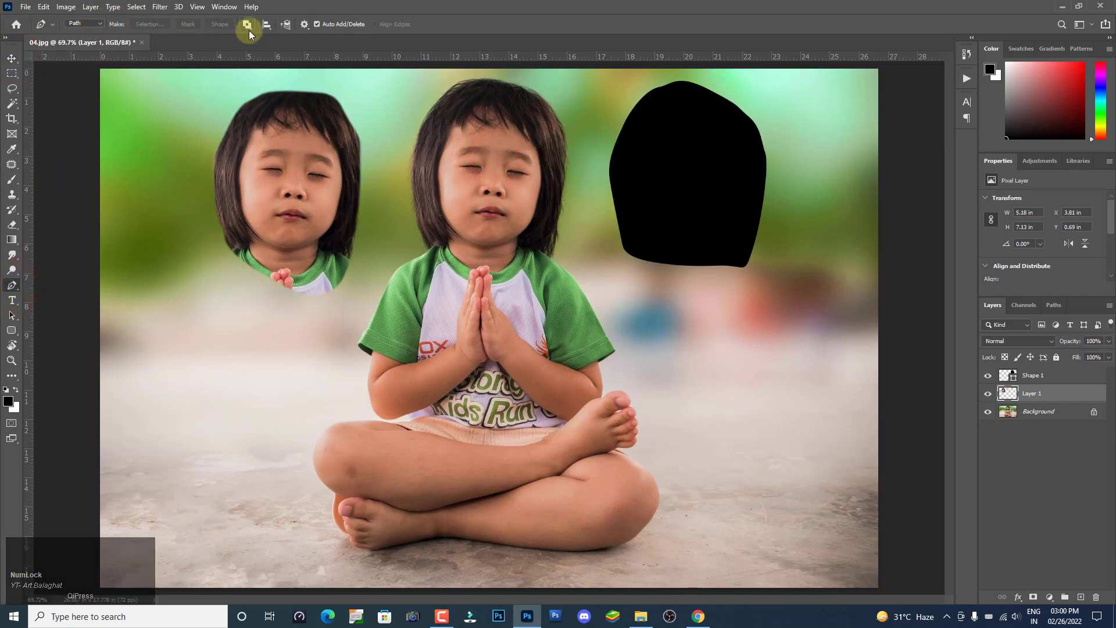
pyautogui.click(254, 35)
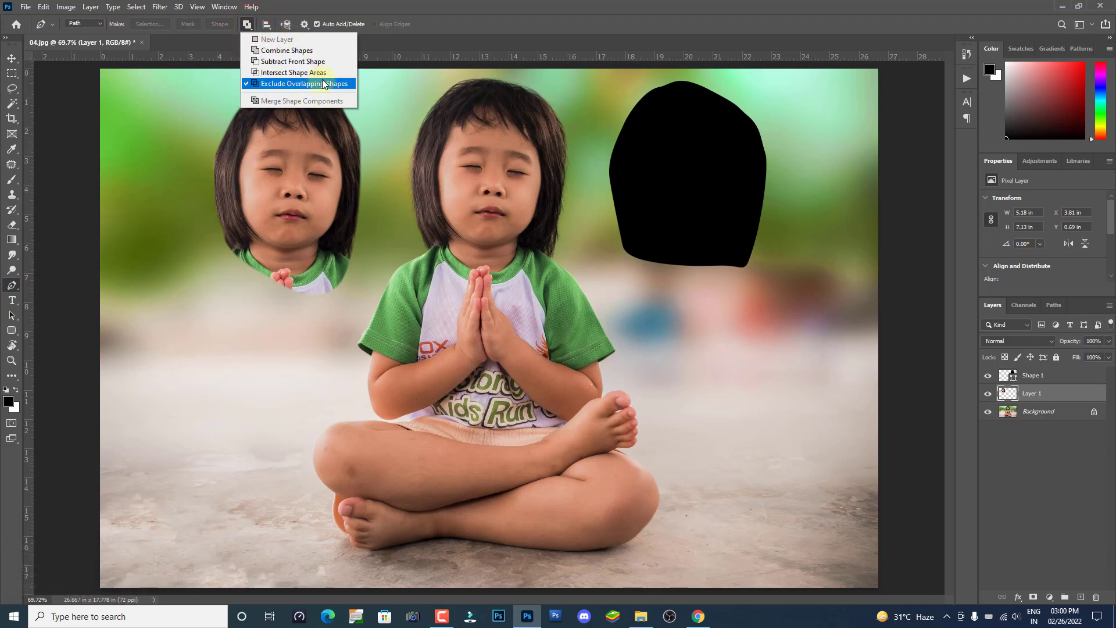
pyautogui.click(387, 5)
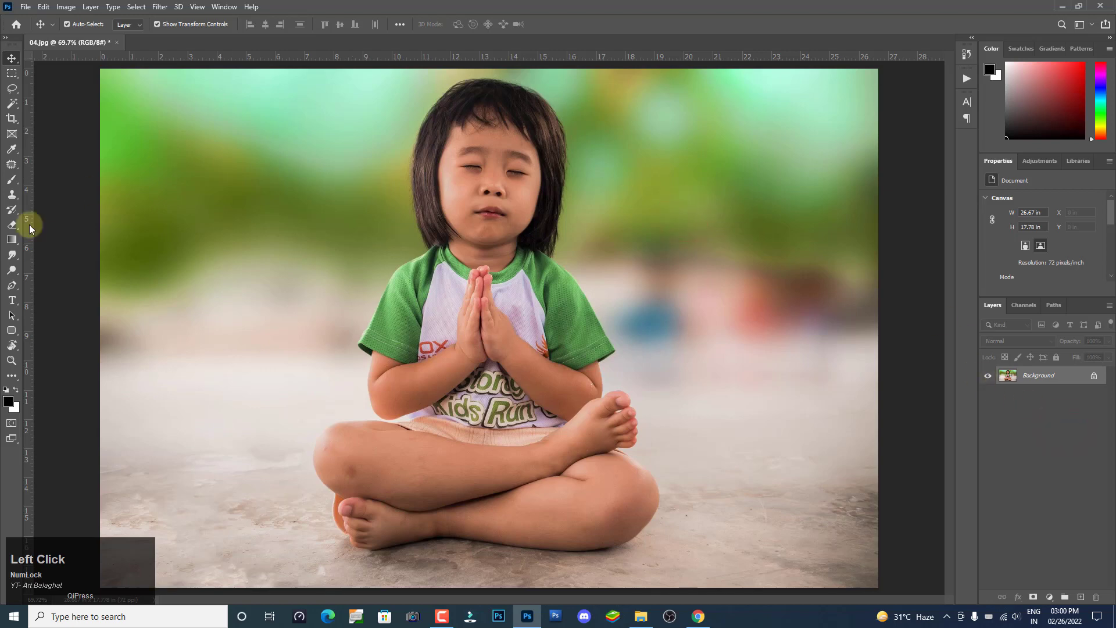
pyautogui.rightClick(18, 289)
pyautogui.click(57, 289)
pyautogui.rightClick(58, 30)
pyautogui.click(85, 32)
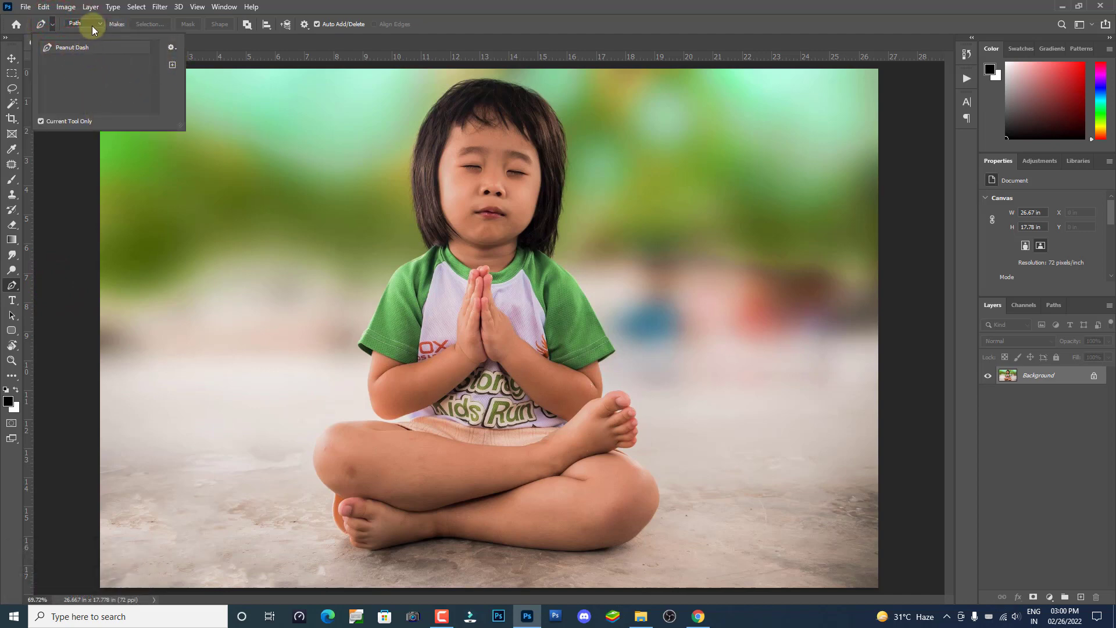
pyautogui.click(106, 30)
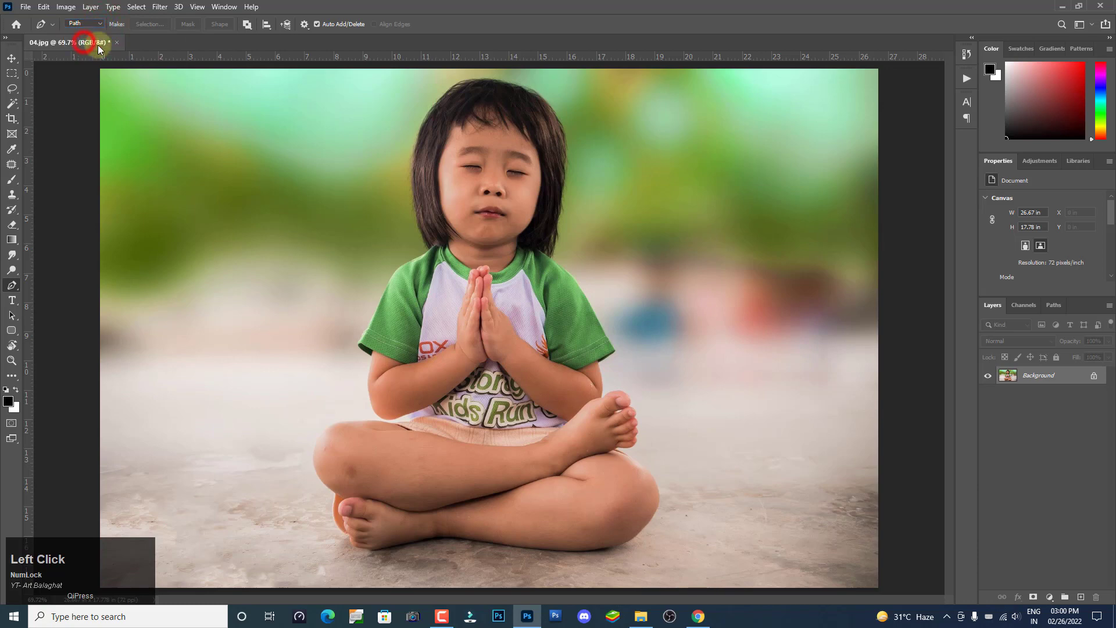
pyautogui.click(257, 35)
pyautogui.click(276, 33)
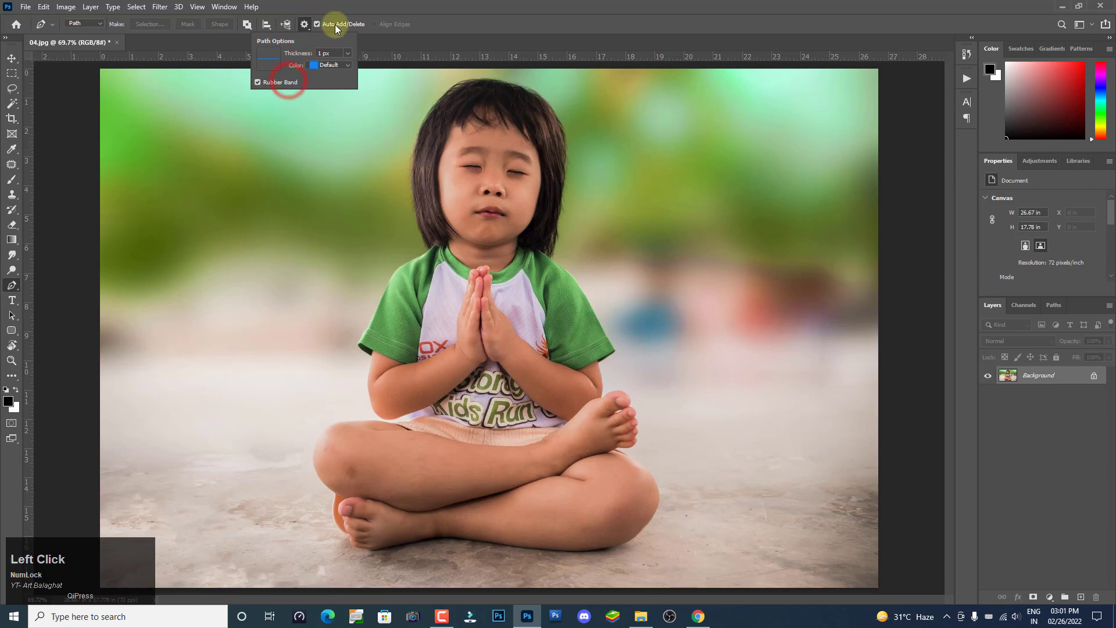
pyautogui.click(458, 4)
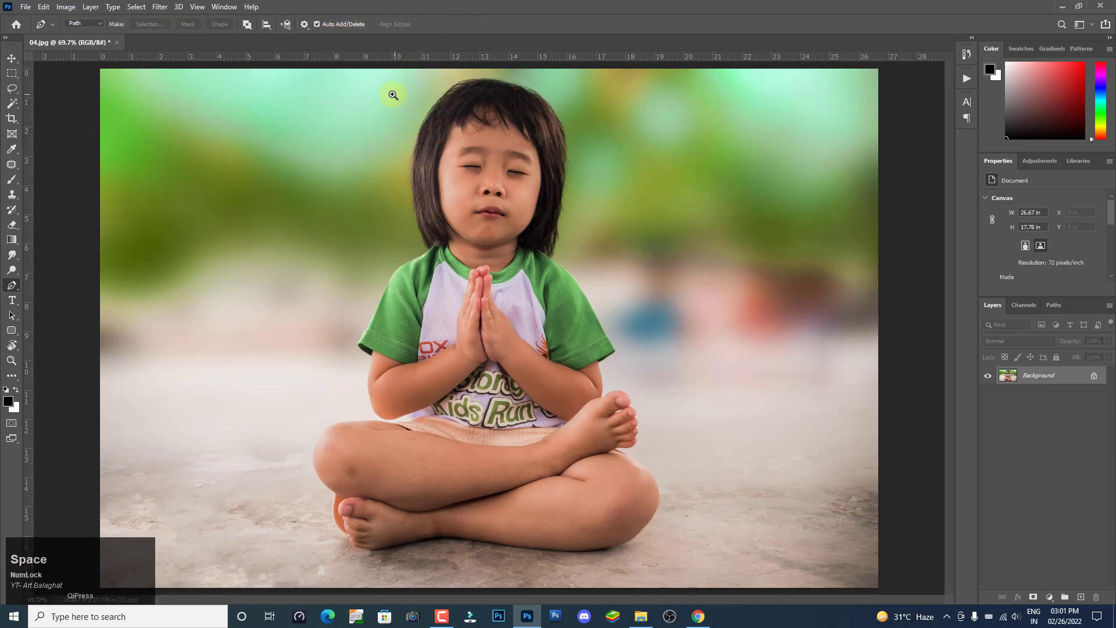
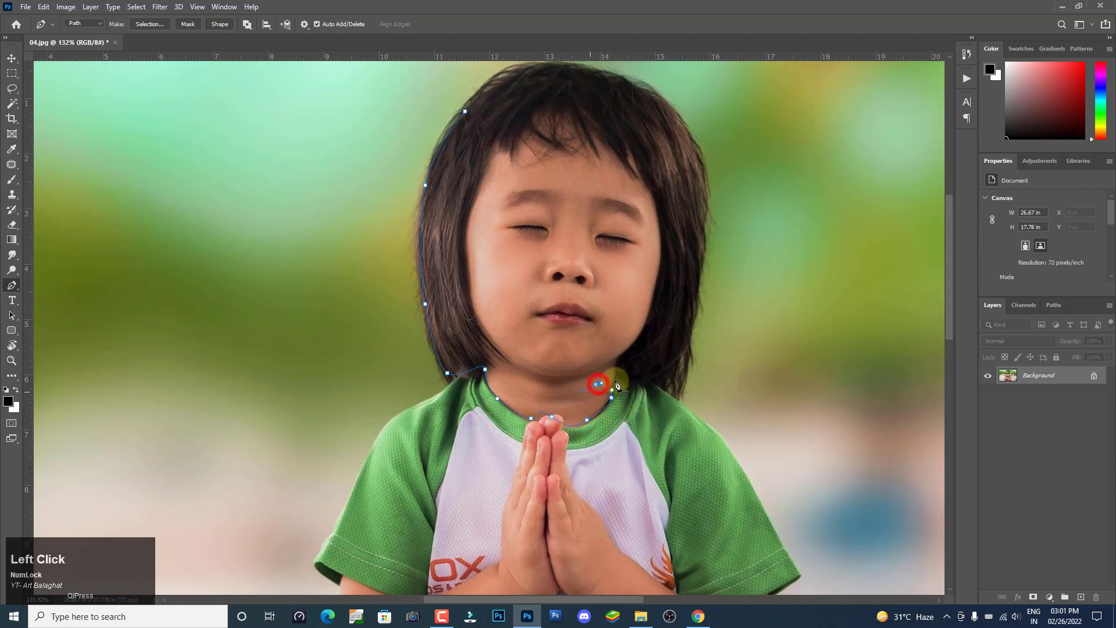
# Step: Re-trace the head and hair path and use Make Selection to turn it into a feathered selection
pyautogui.press('ctrl+alt+z')
pyautogui.click(621, 380)
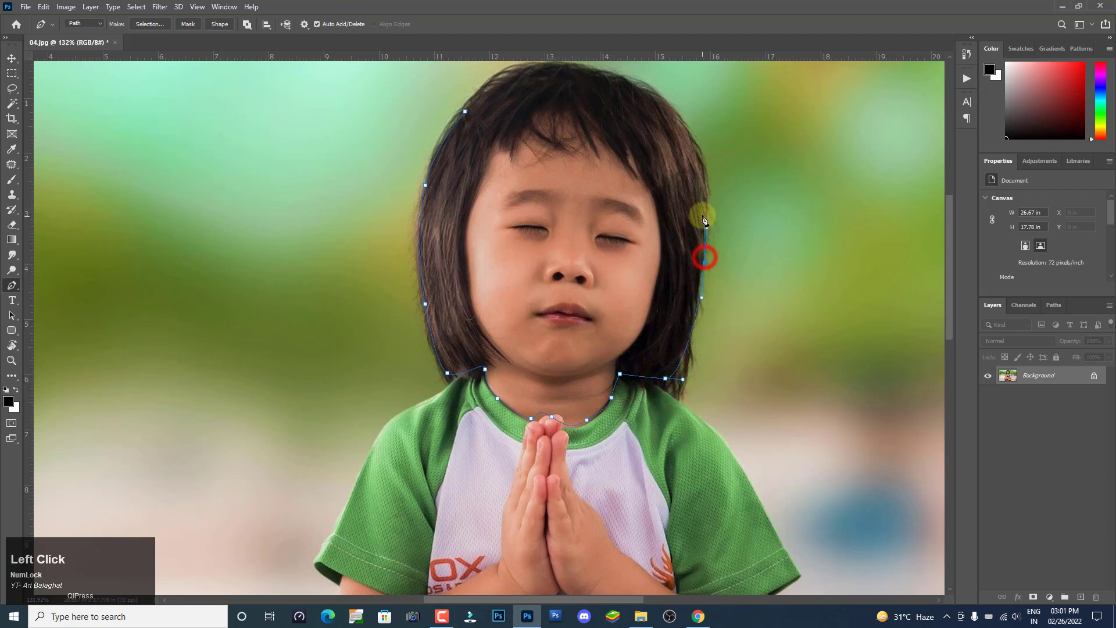
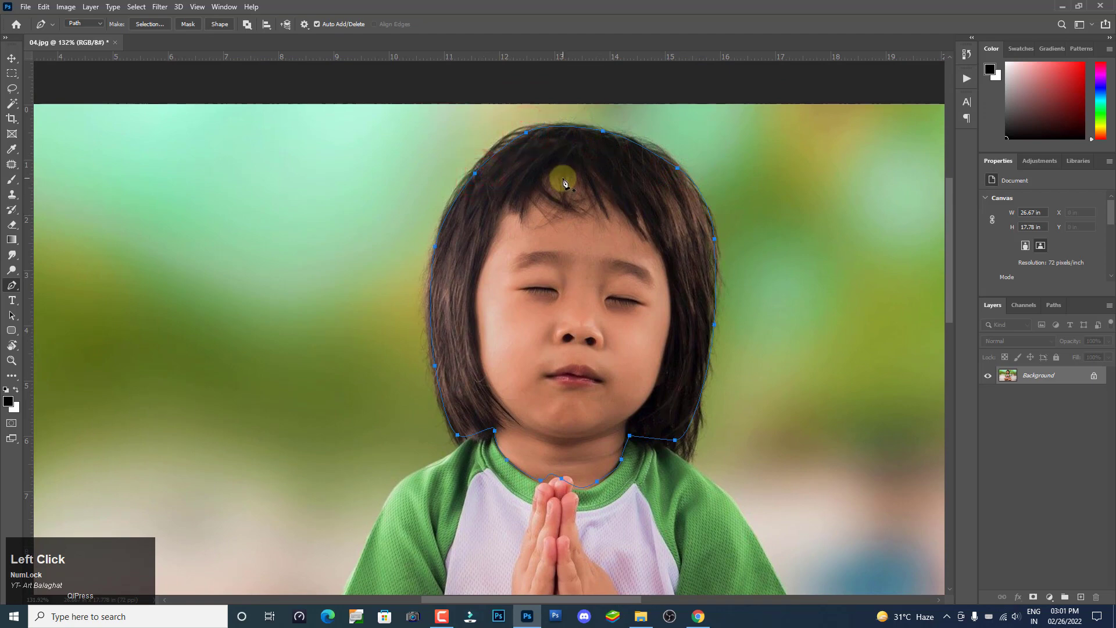
pyautogui.rightClick(564, 182)
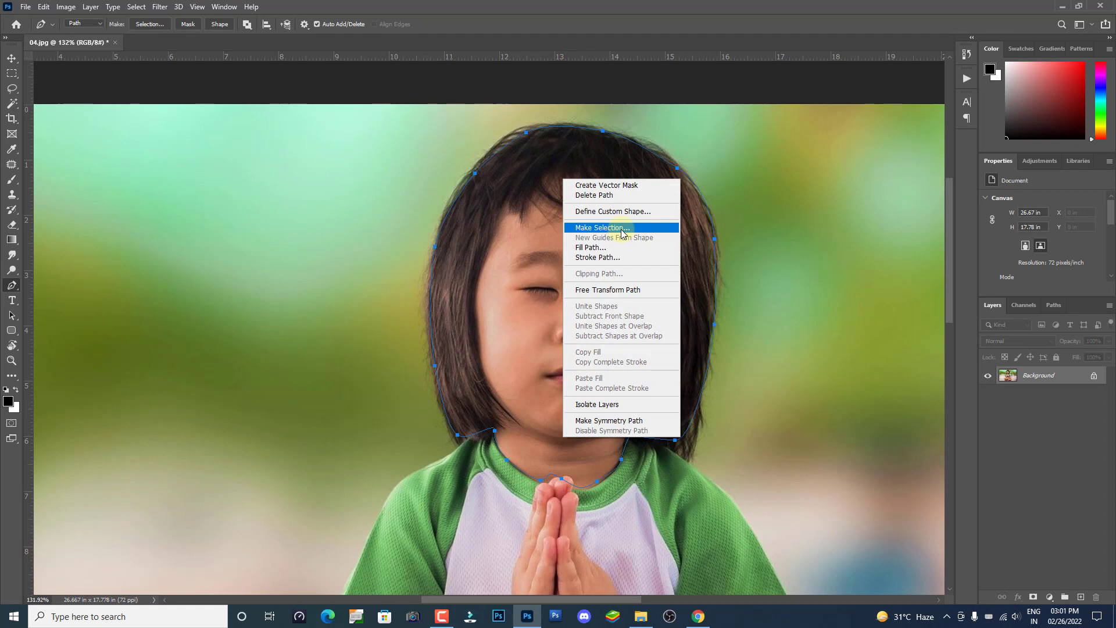
pyautogui.click(626, 234)
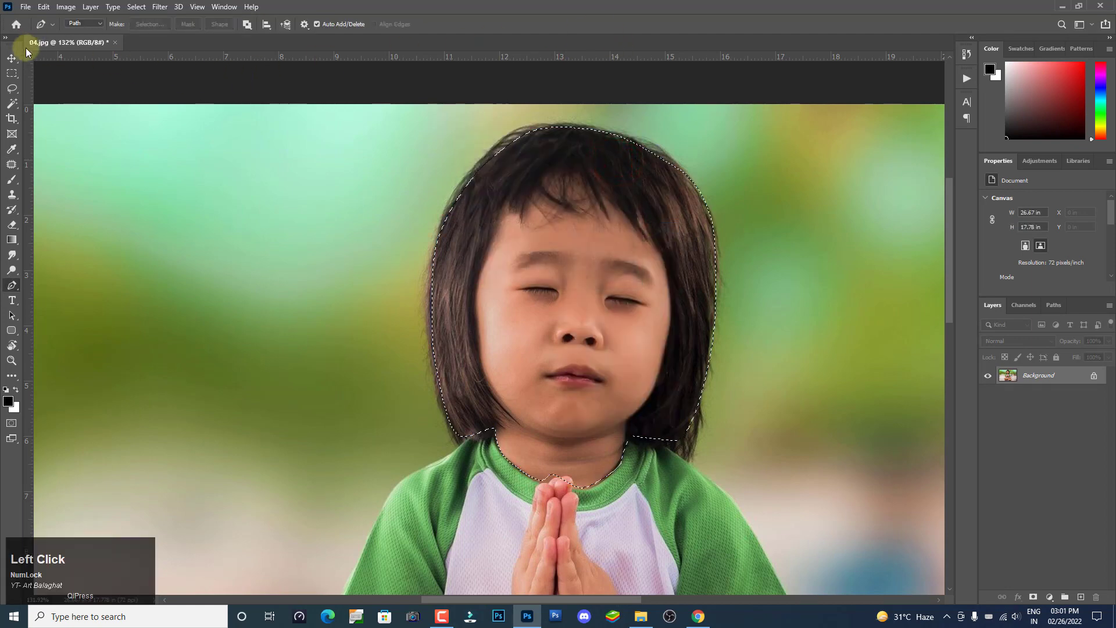
# Step: Place the copied head on Layer 1 beside the child, then delete that layer
pyautogui.click(193, 11)
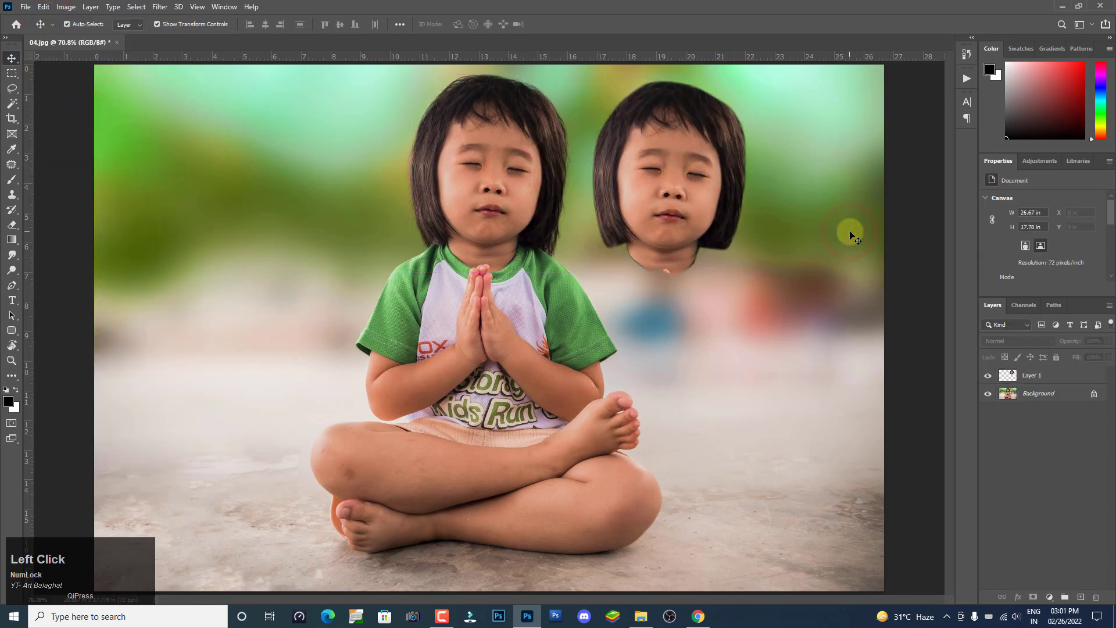
pyautogui.click(702, 179)
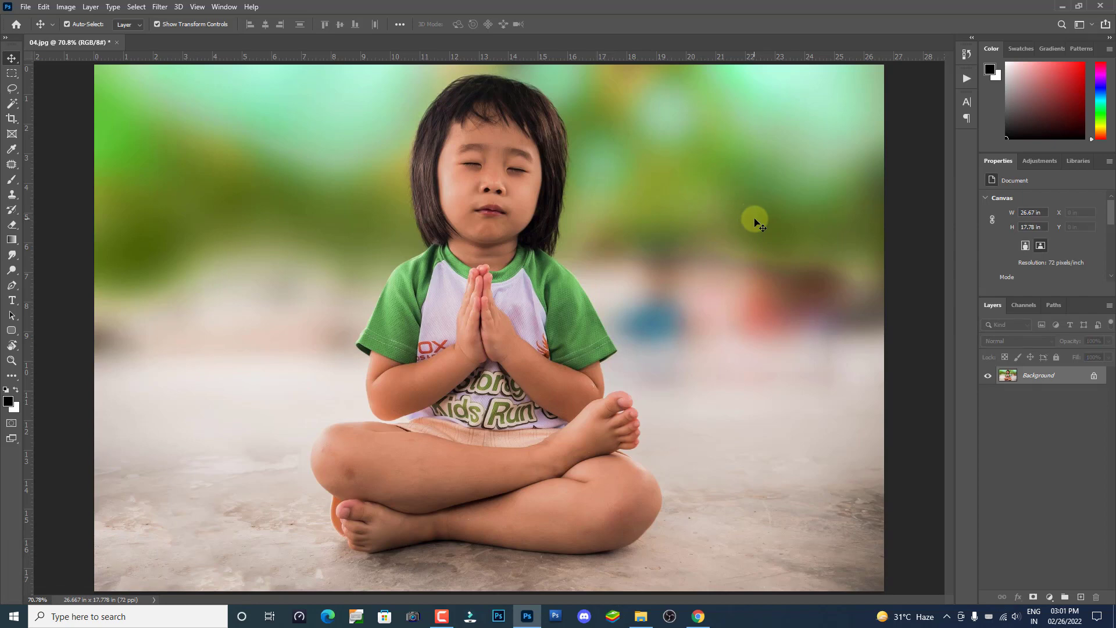
pyautogui.scroll(-3)
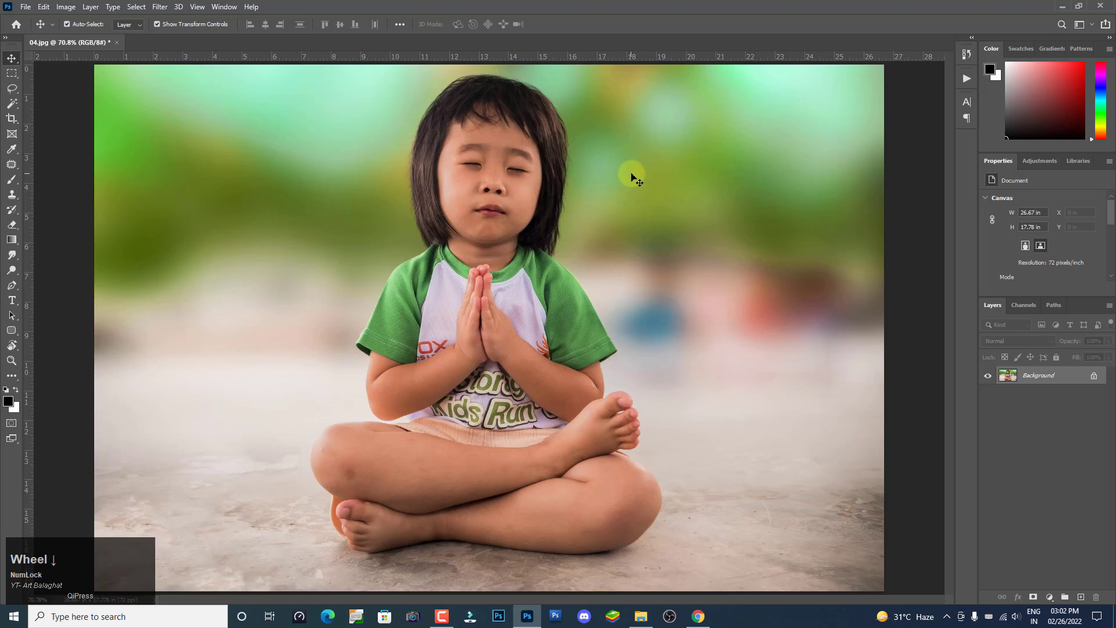